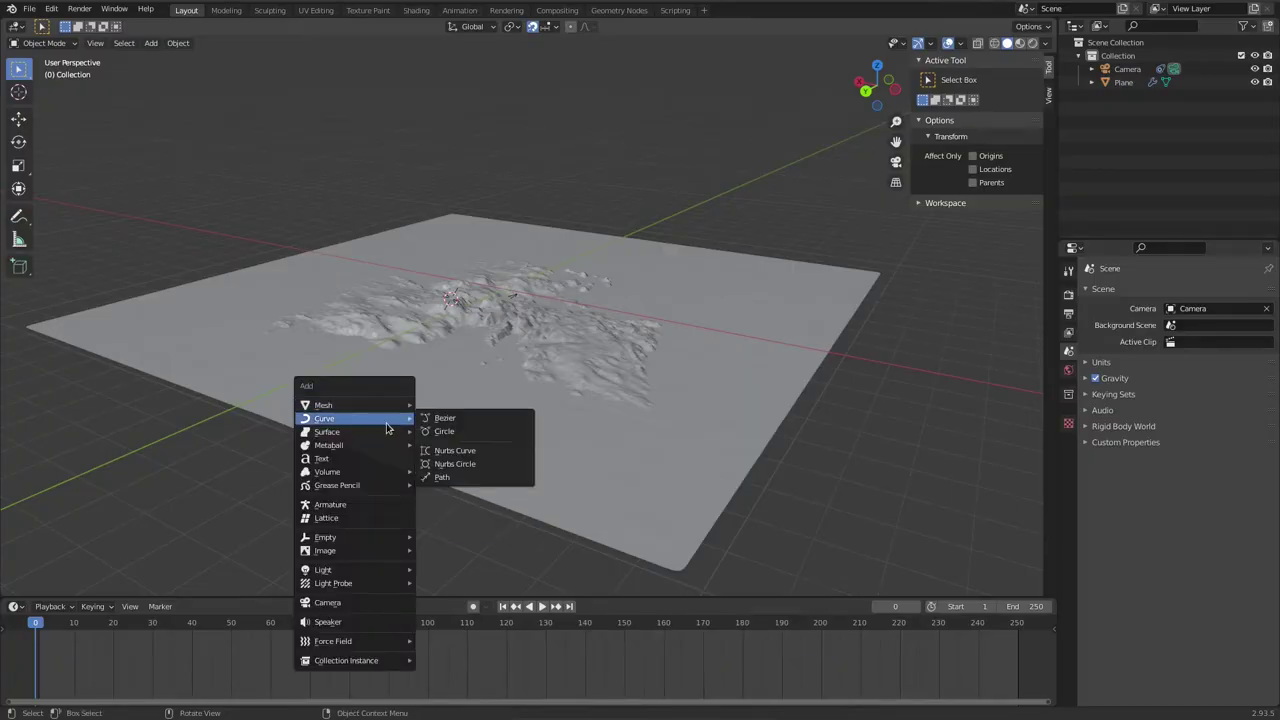
Step: Add a NURBS path at the terrain centre and enter Edit Mode on its control points
click(445, 479)
key(Tab)
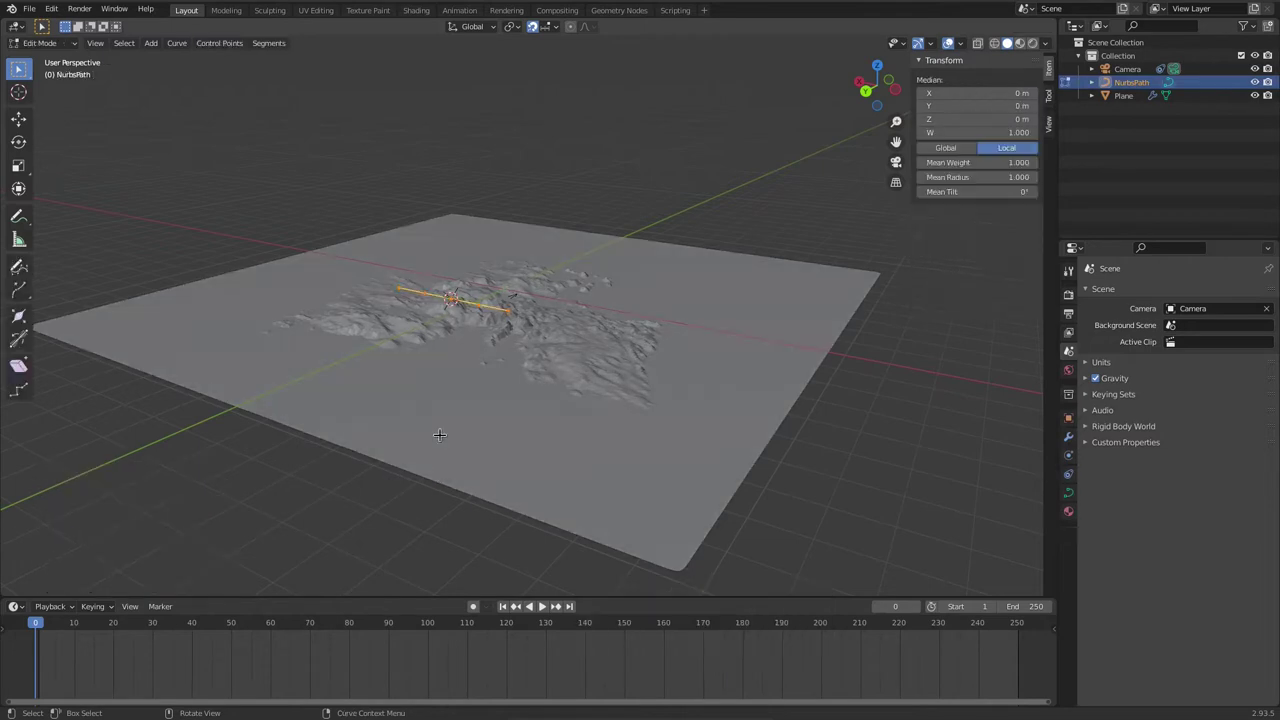
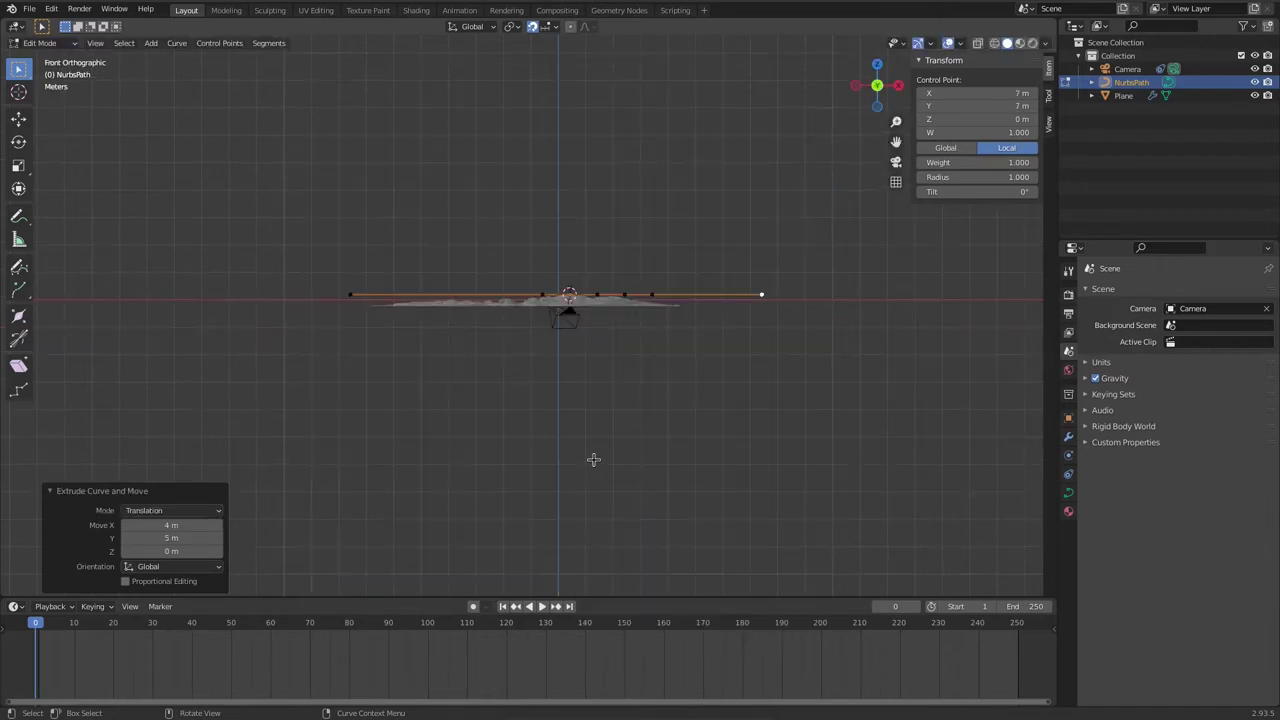
Step: Select all control points and lift the whole path above the terrain
key(a)
key(g)
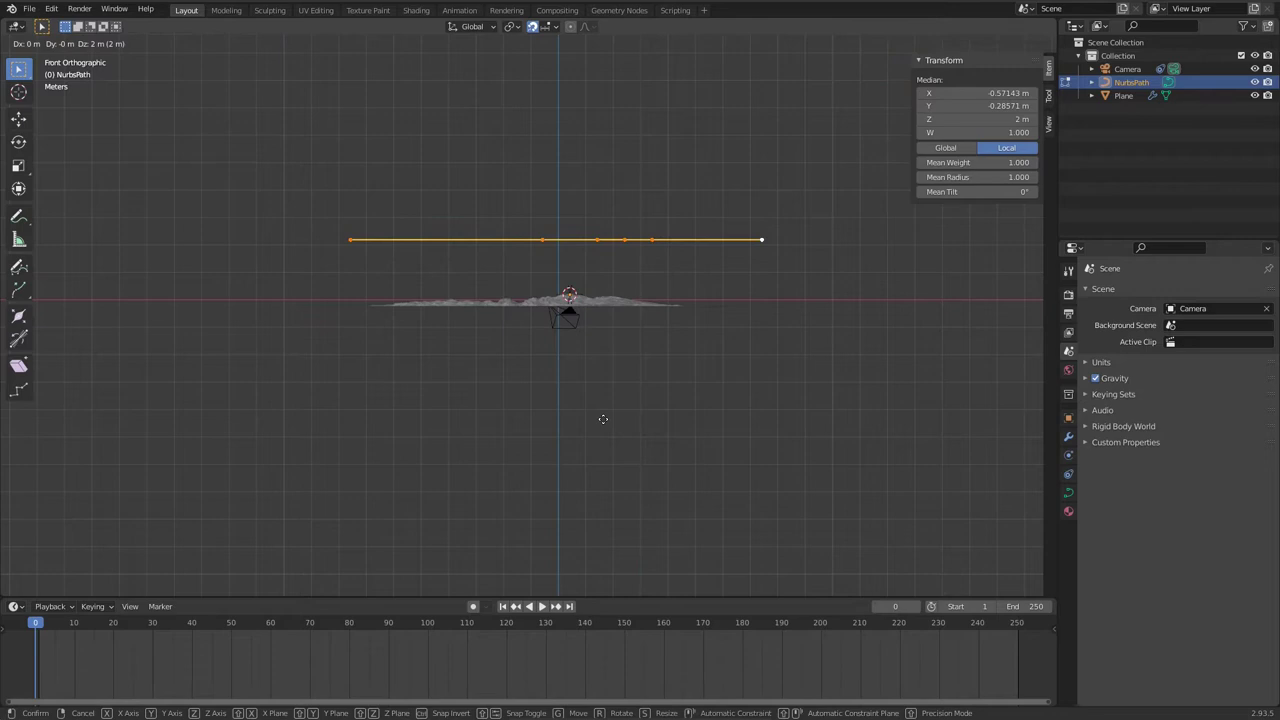
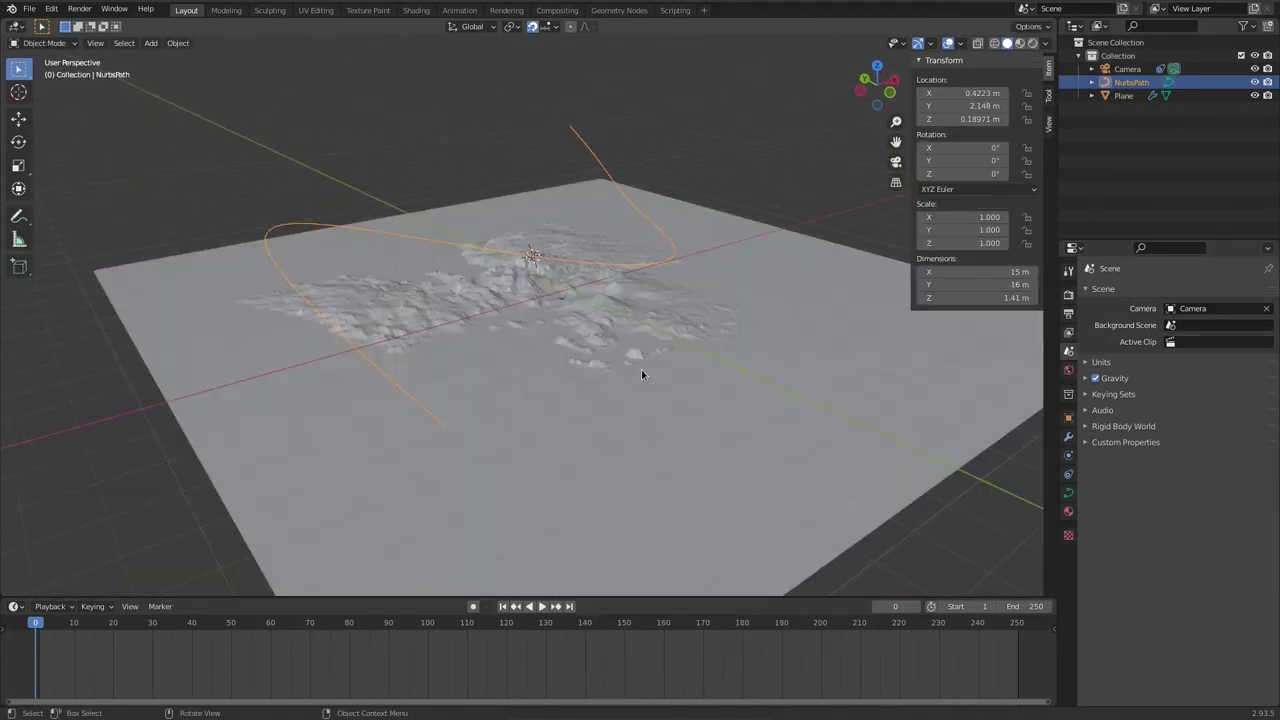
Step: Add a cube empty, scale it down to about a quarter size, and show its constraint settings
key(shift+a)
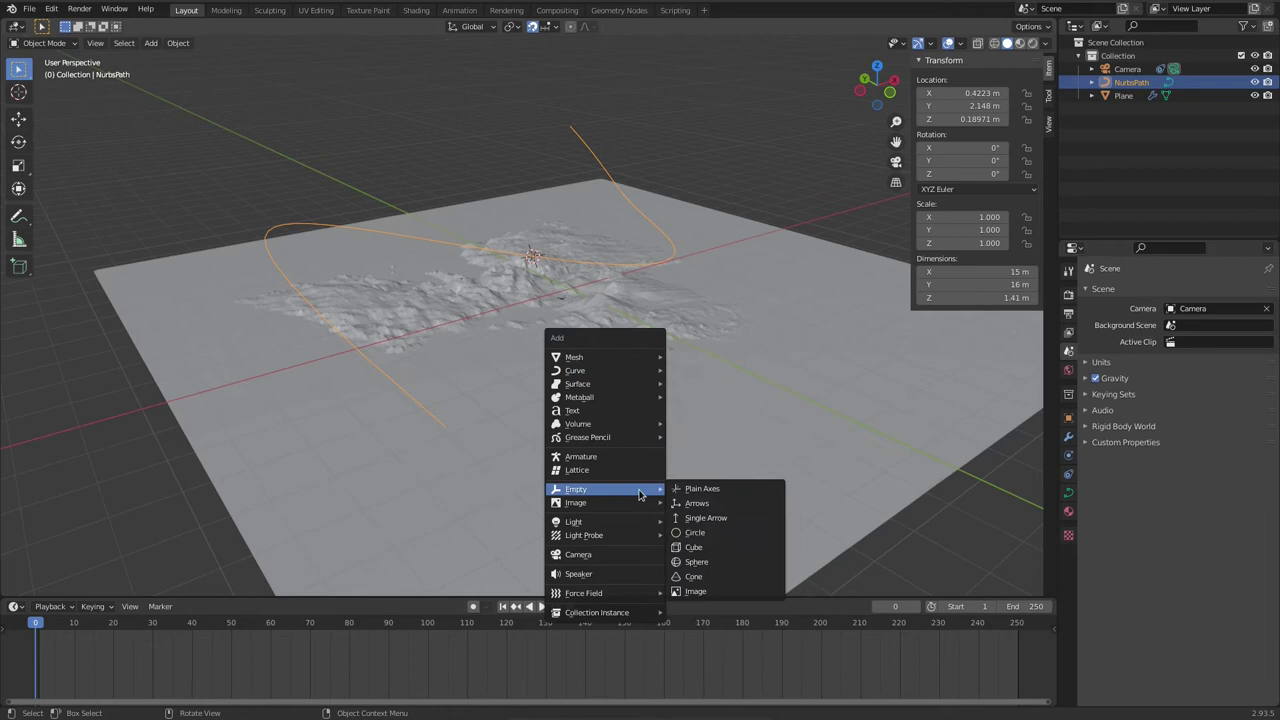
click(711, 551)
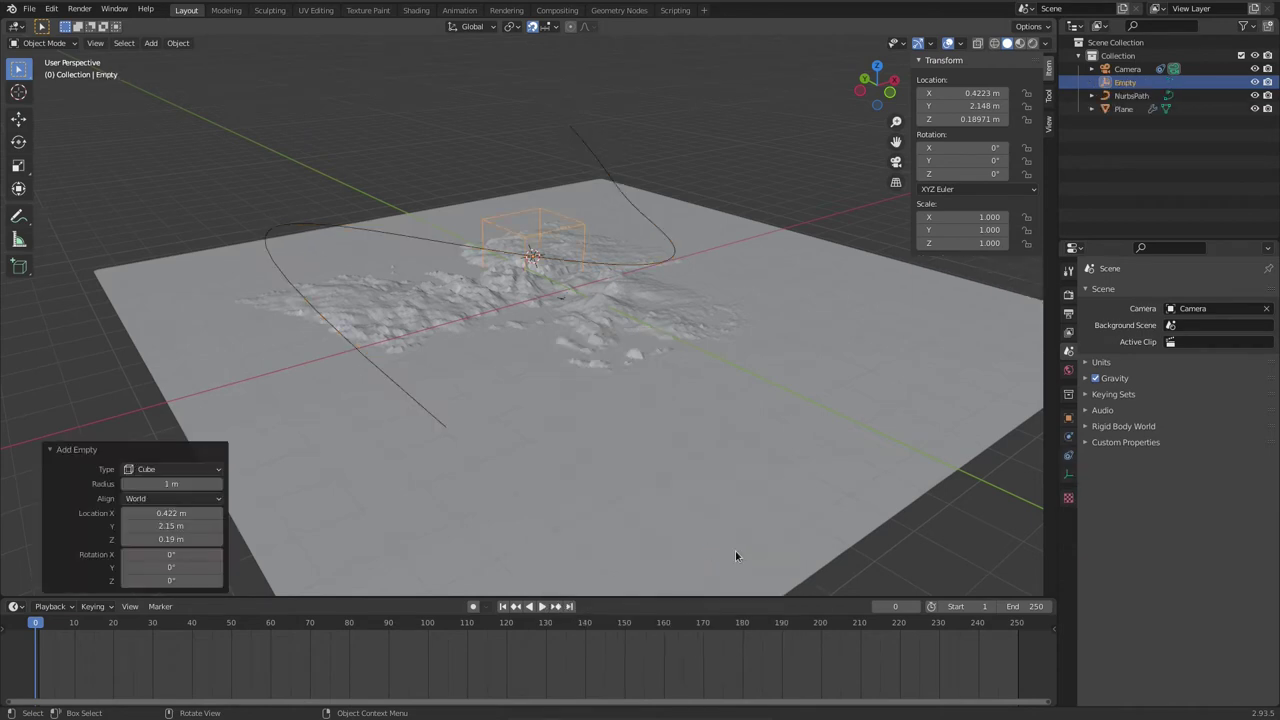
key(s)
click(571, 335)
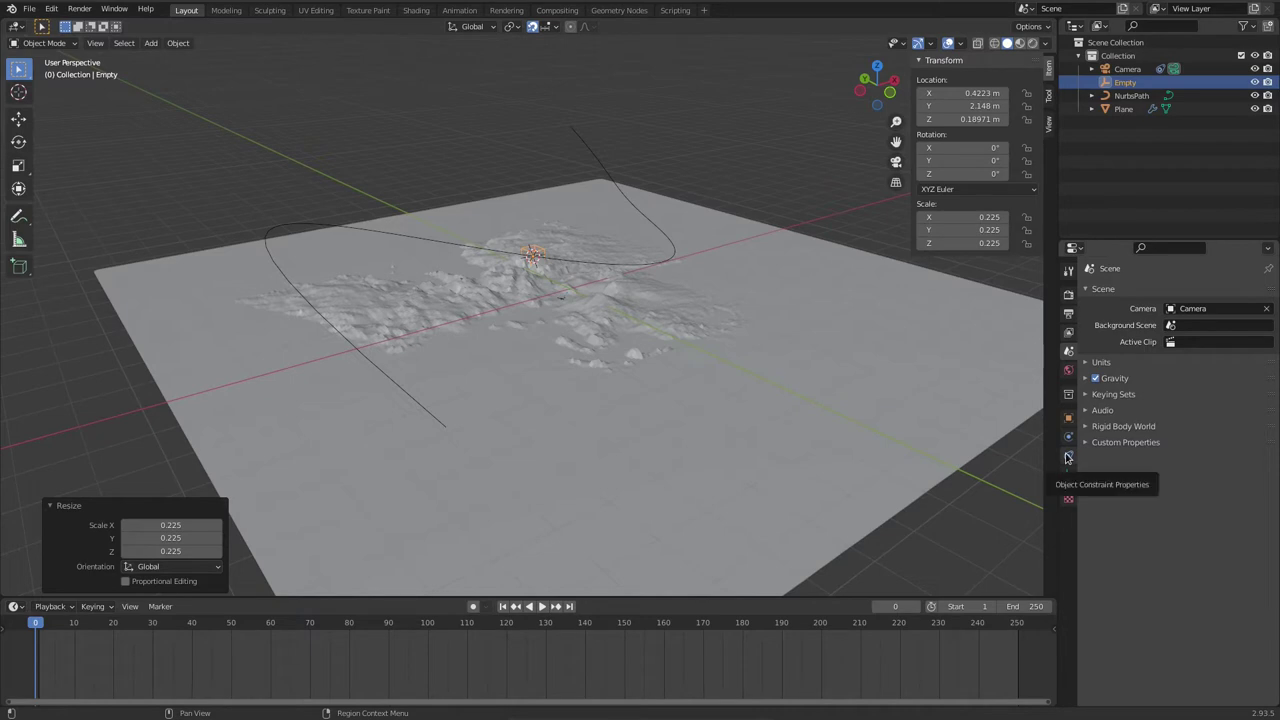
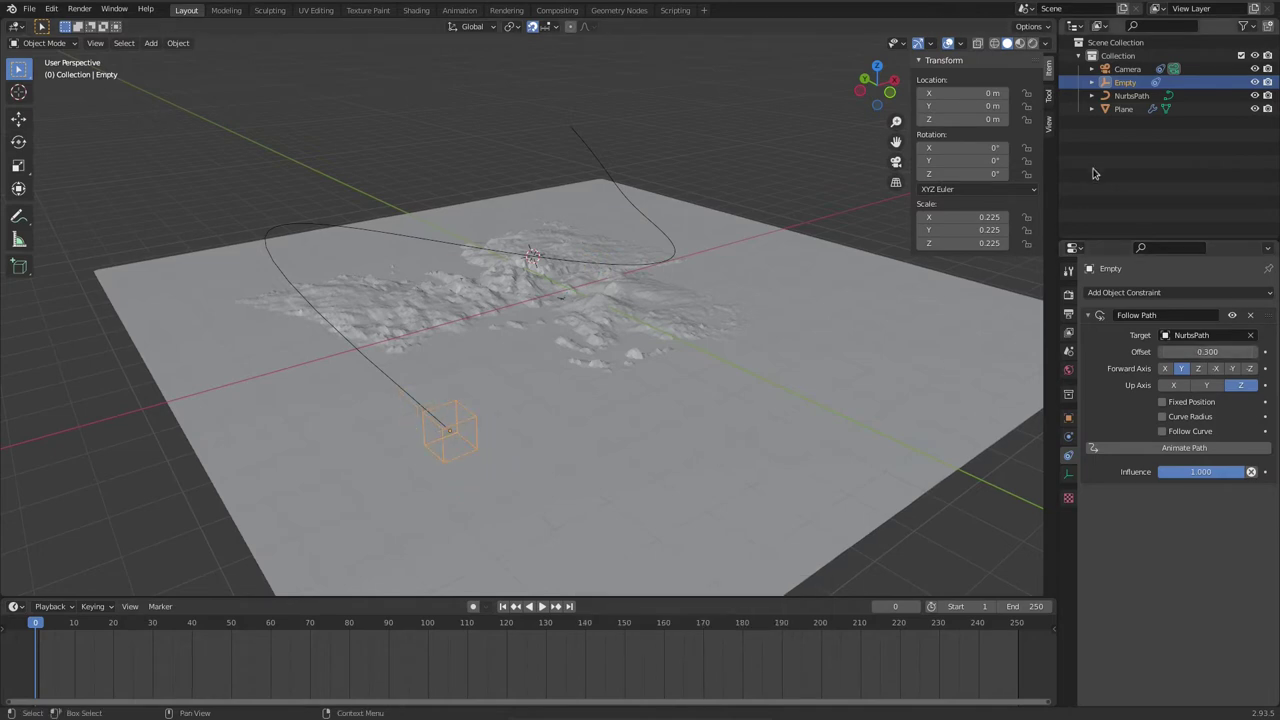
Step: Give the Camera a Child Of constraint targeting the path-following Empty
click(1126, 74)
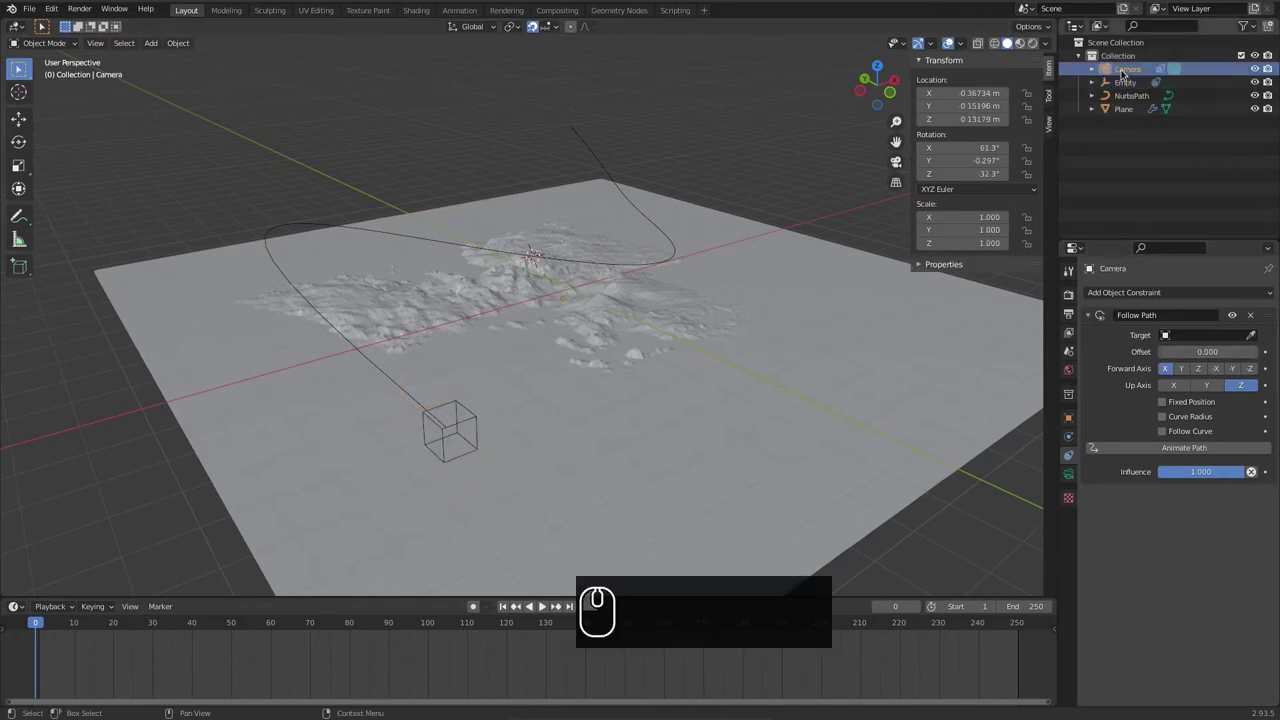
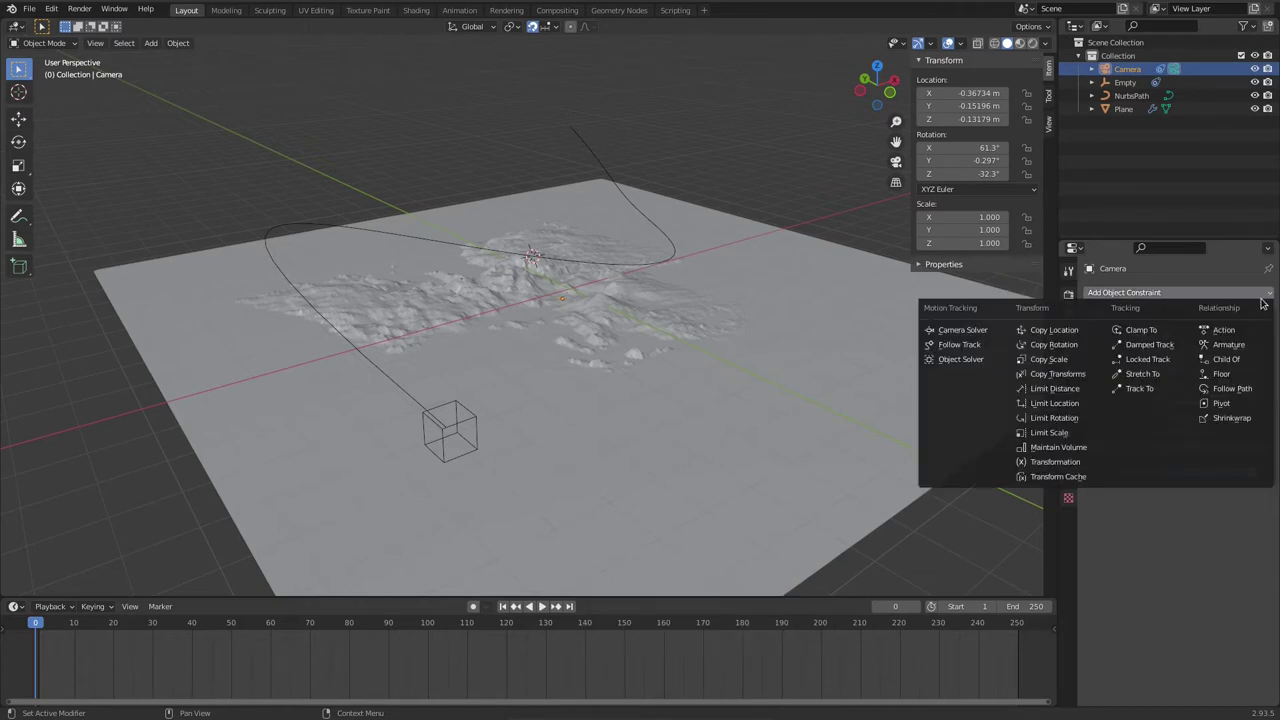
click(1246, 359)
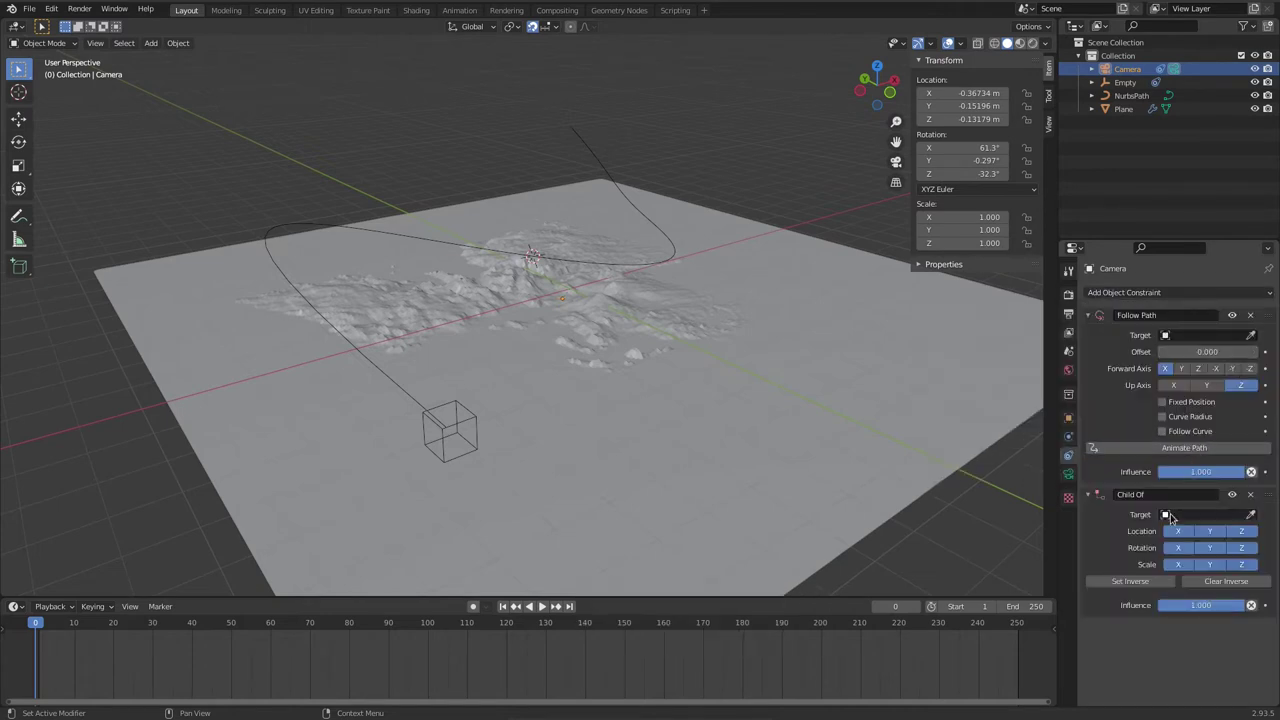
click(1171, 521)
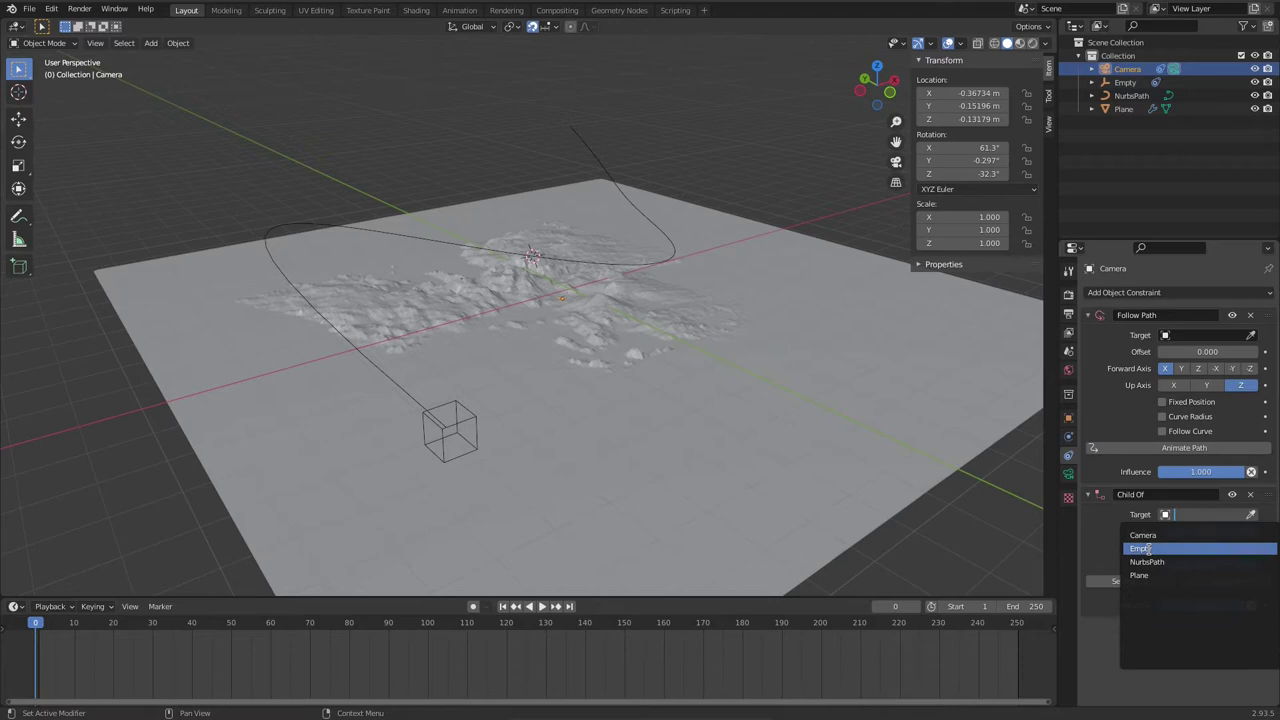
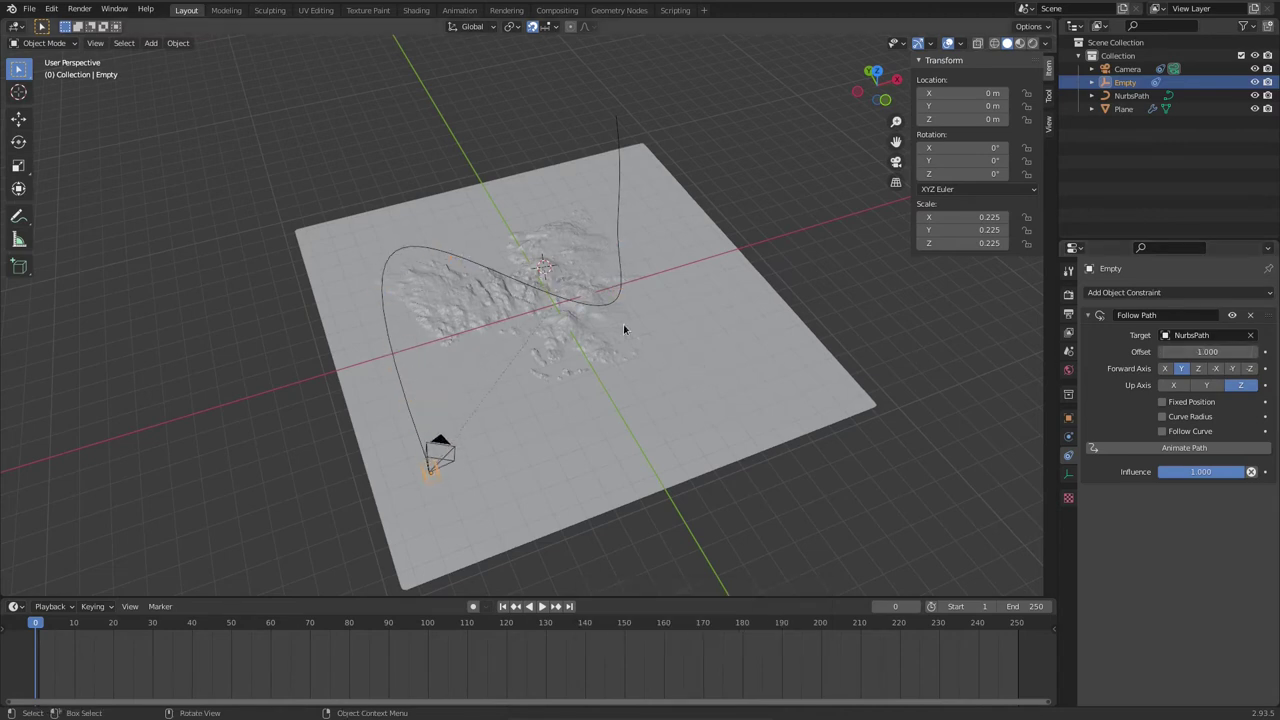
Step: Add a plain-axes empty at the terrain centre as a target and resize it
key(shift+a)
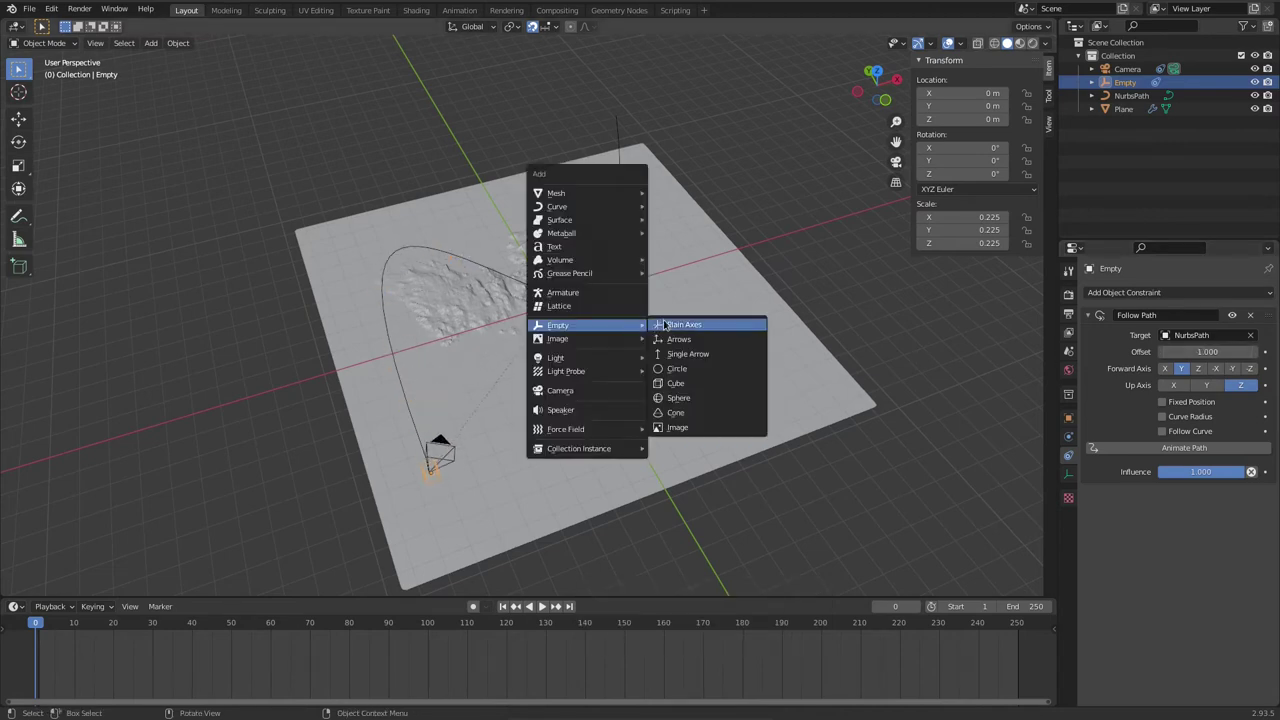
drag(719, 385, 645, 376)
key(s)
click(591, 327)
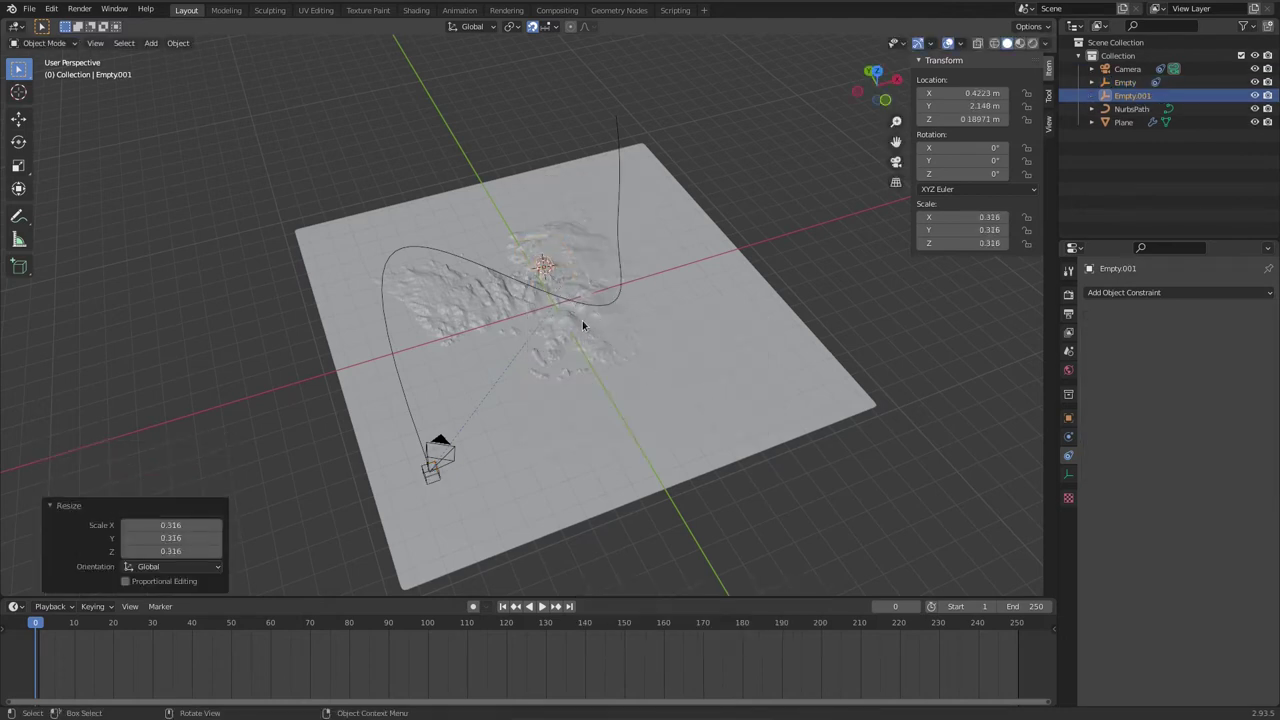
key(g)
Step: Give the Camera a Track To constraint targeting Empty.001
click(535, 340)
click(1135, 73)
click(1275, 292)
click(1163, 396)
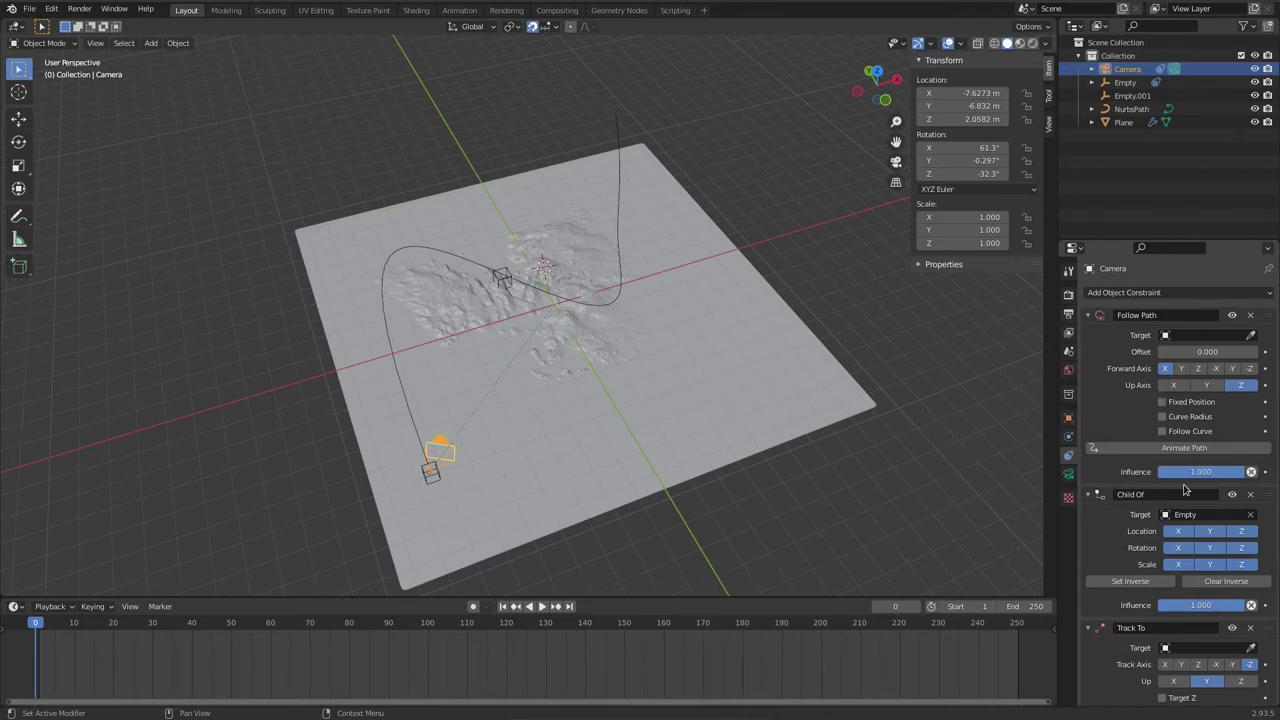
scroll(down, 3)
click(1255, 628)
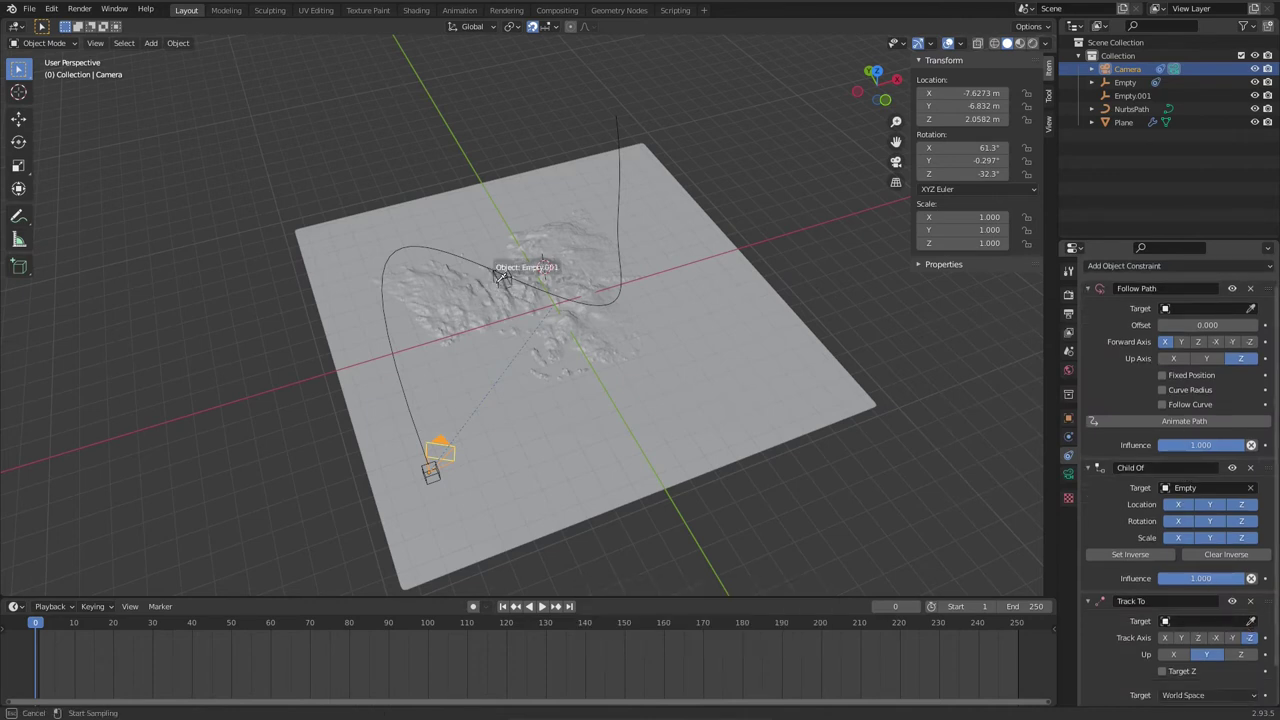
click(503, 283)
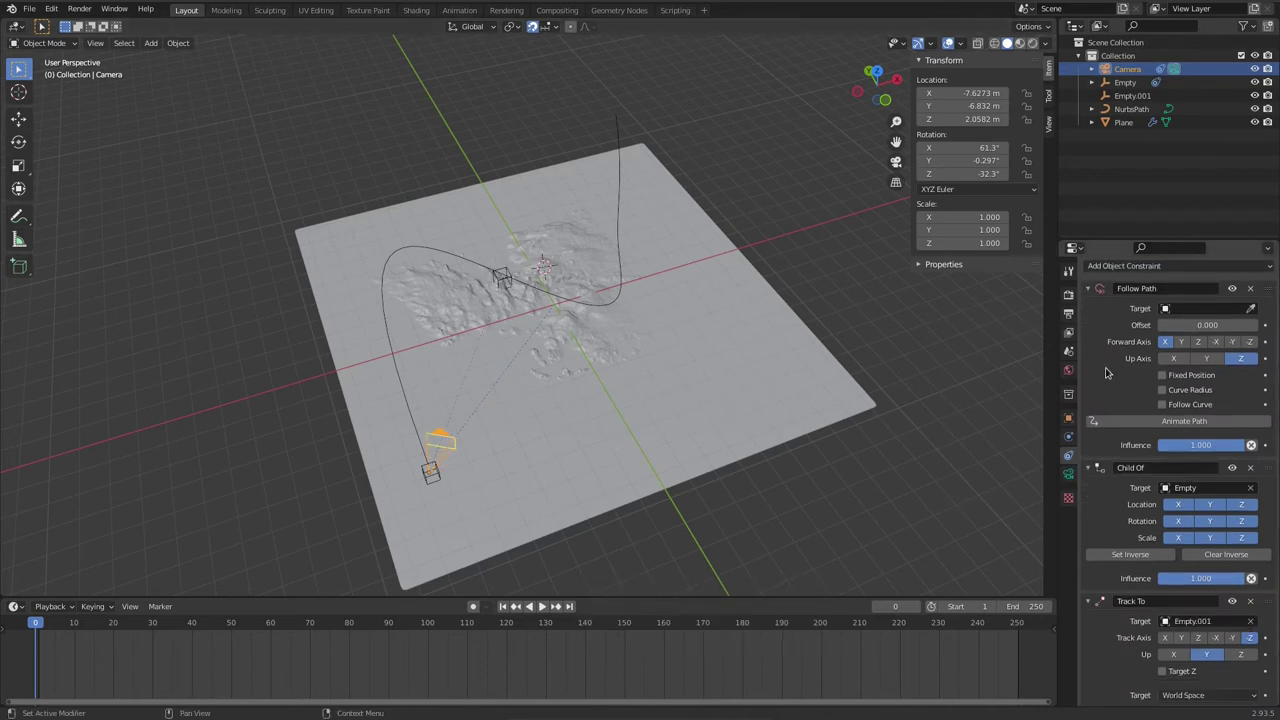
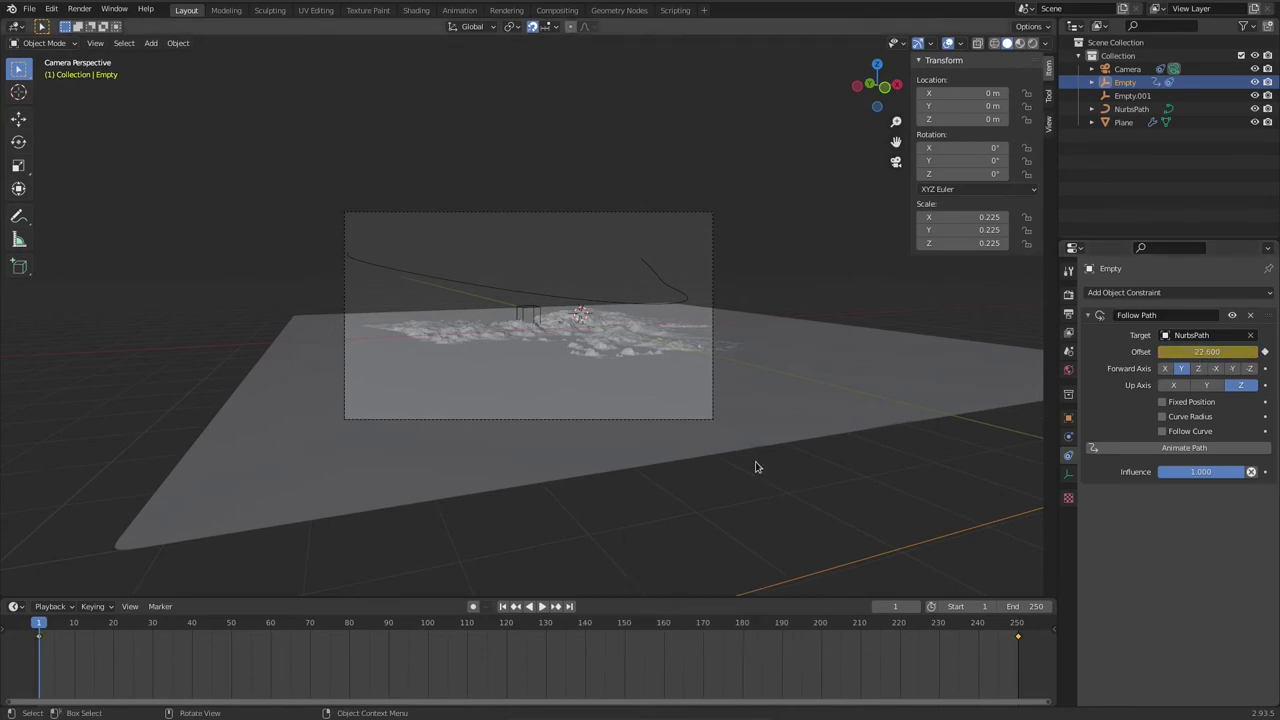
Step: Scrub the timeline to check the empty's keyframed path offset, then select the terrain plane
drag(41, 623, 1068, 462)
click(1068, 448)
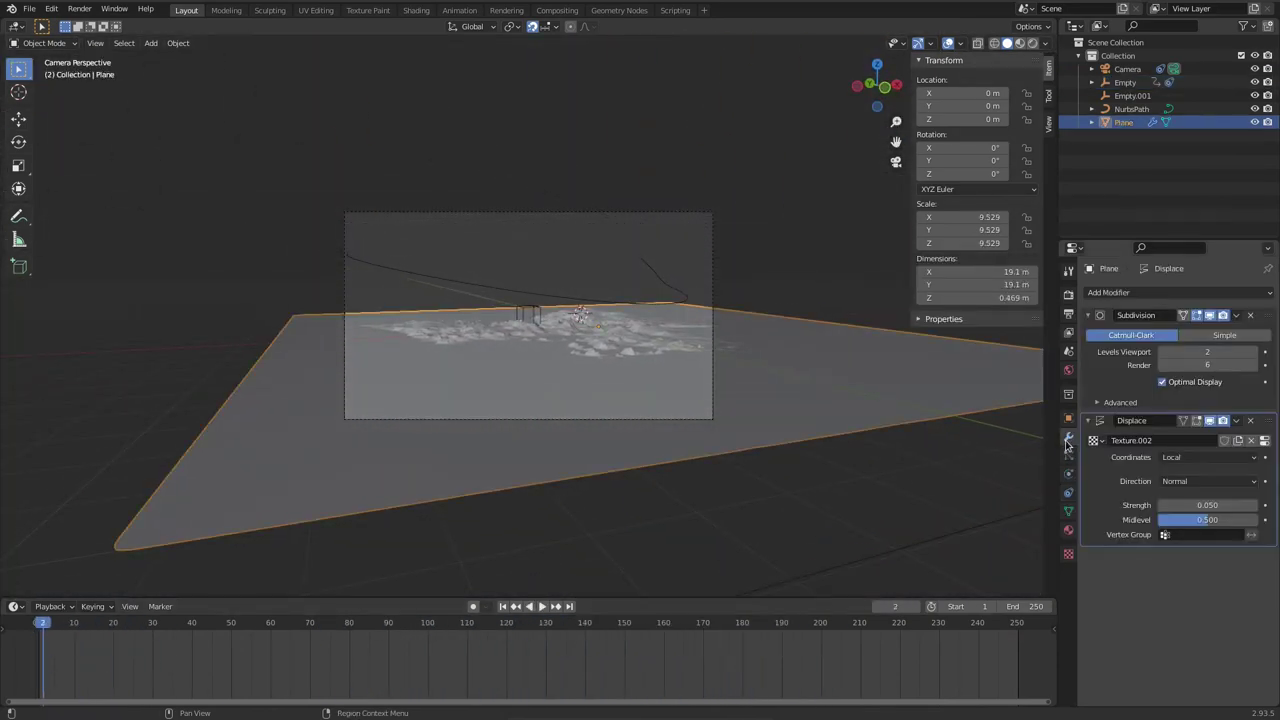
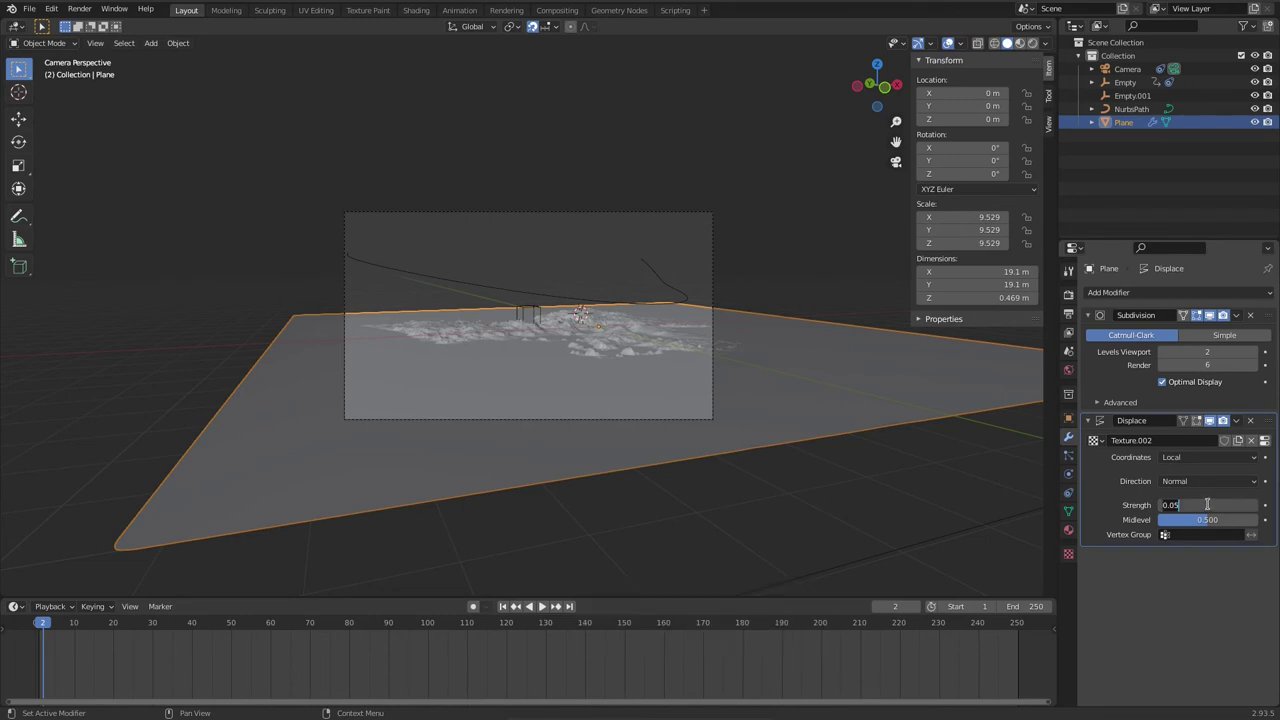
Step: Halve the Plane's Displace modifier strength to 0.025 and show the Cycles render settings
key(Right)
key(shift+/)
key(2)
key(Return)
click(1076, 306)
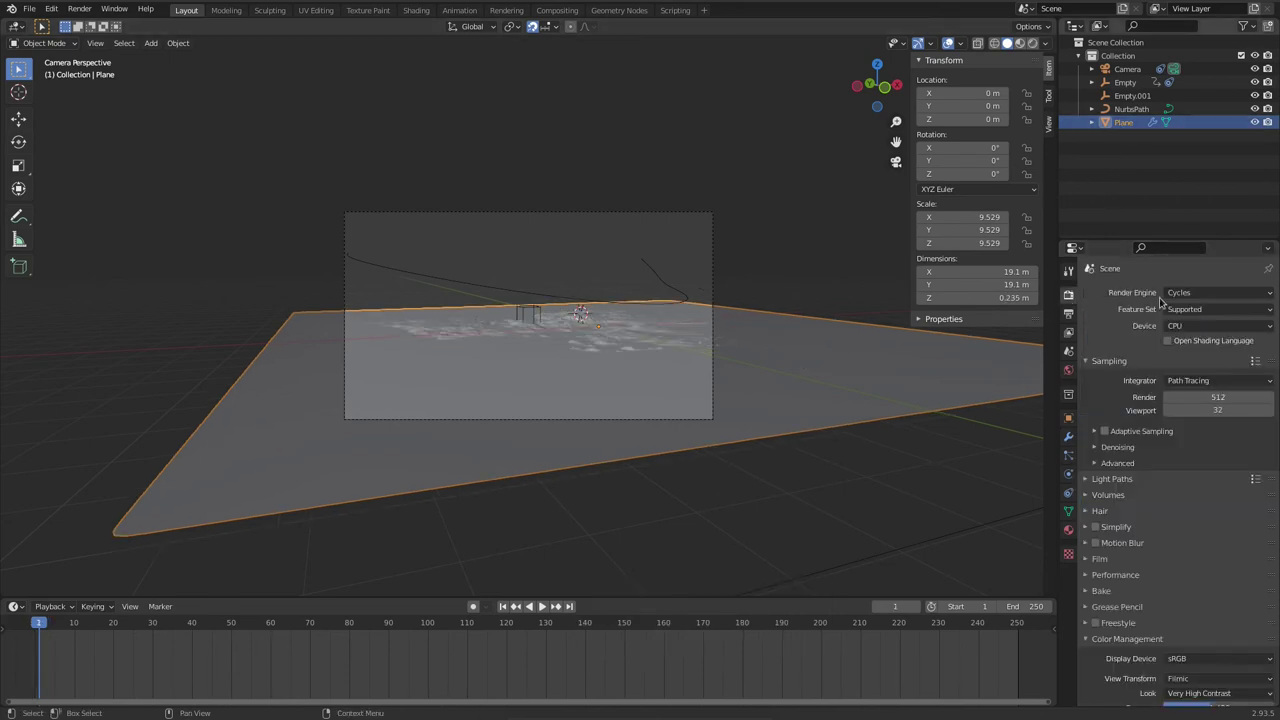
Step: Review the render settings and select the path-following Empty
click(1092, 594)
scroll(down, 3)
scroll(down, 3)
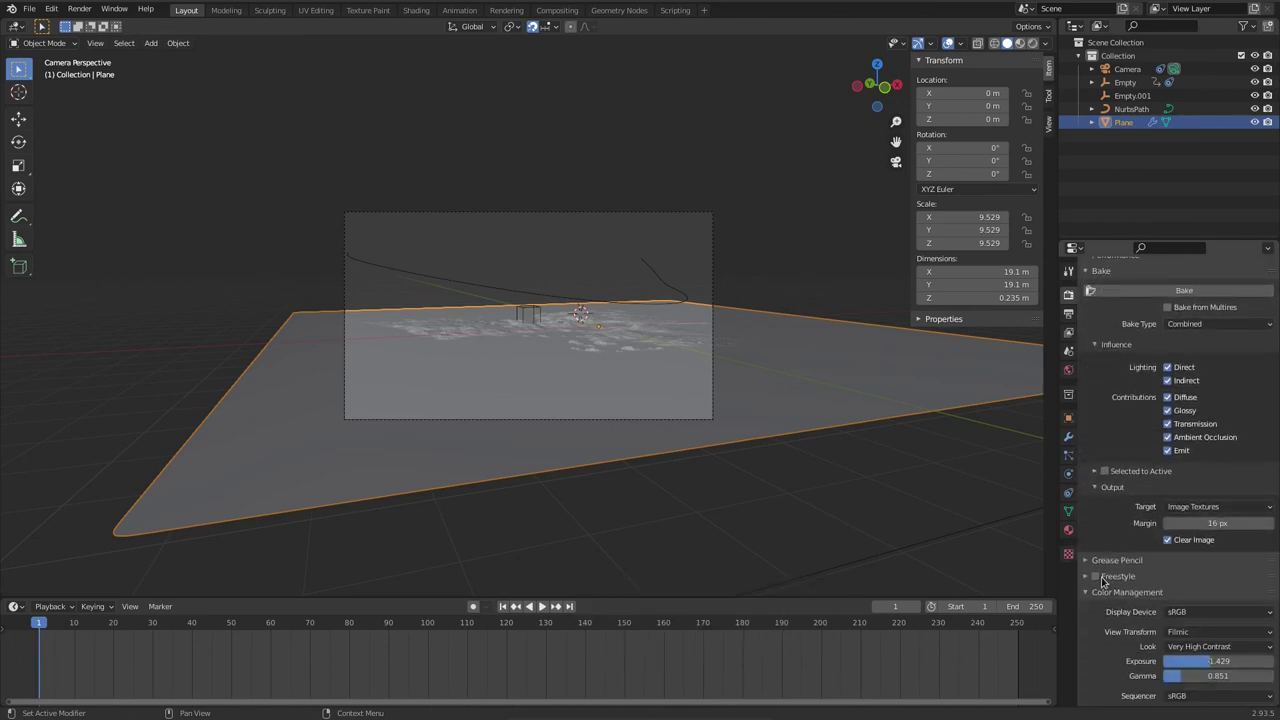
click(1188, 328)
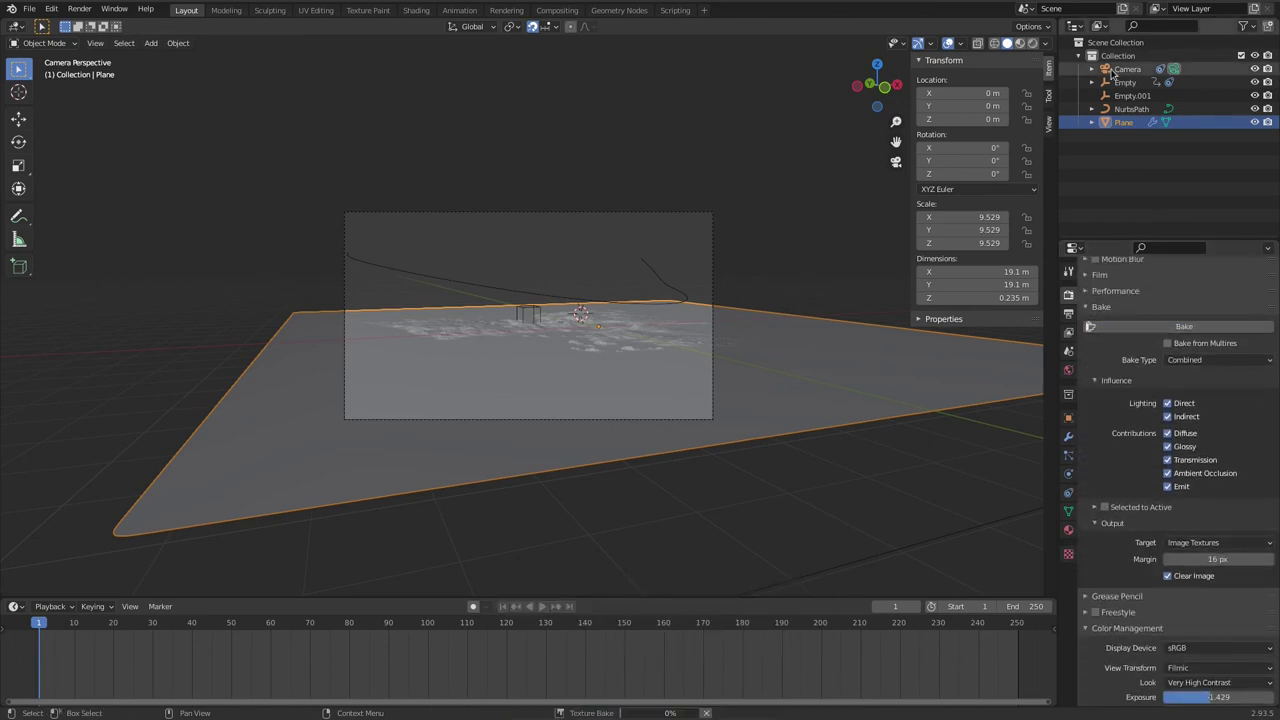
click(1118, 83)
click(1197, 331)
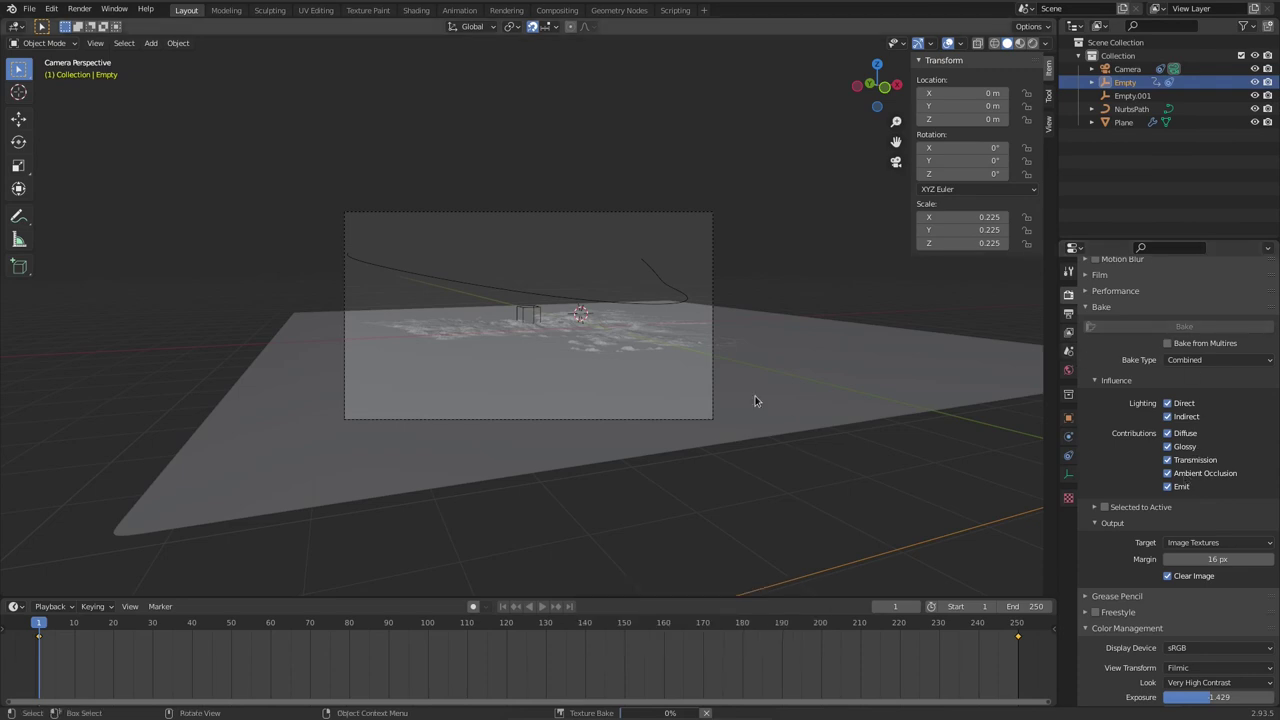
Step: Save the scene file and bring up the Render menu for Render Animation
key(ctrl+s)
click(79, 15)
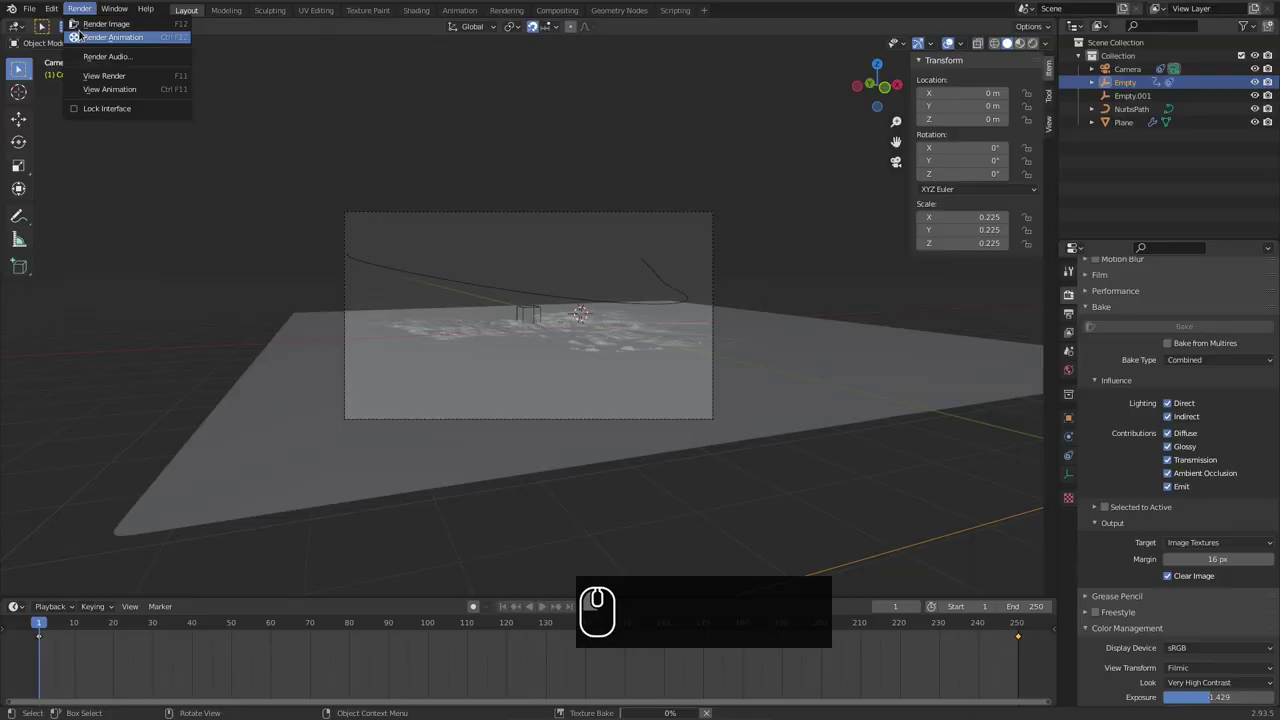